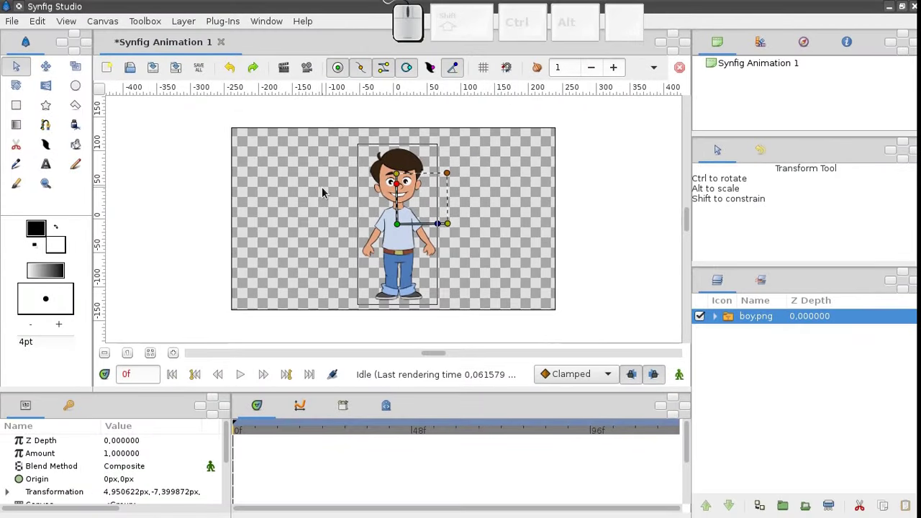
Import background.png into the scene as a new layer via File > Import
key("ctrl+z")
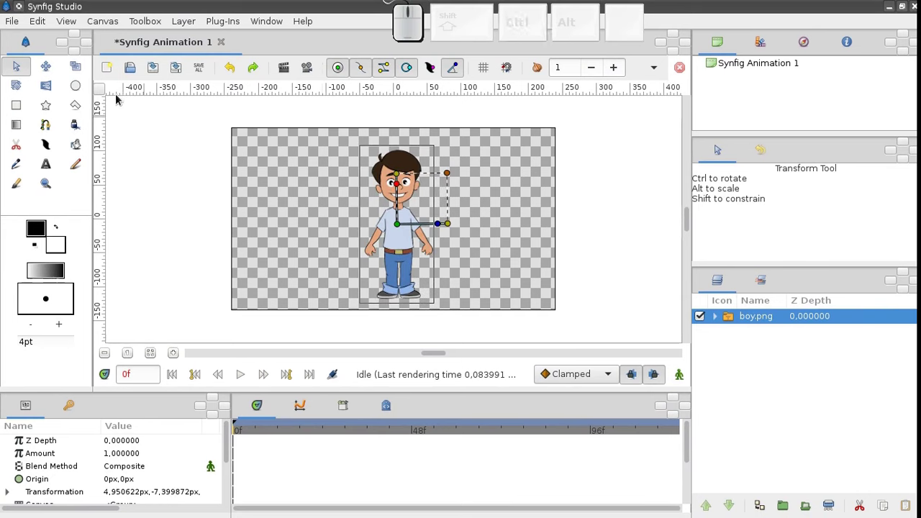
left_click(14, 22)
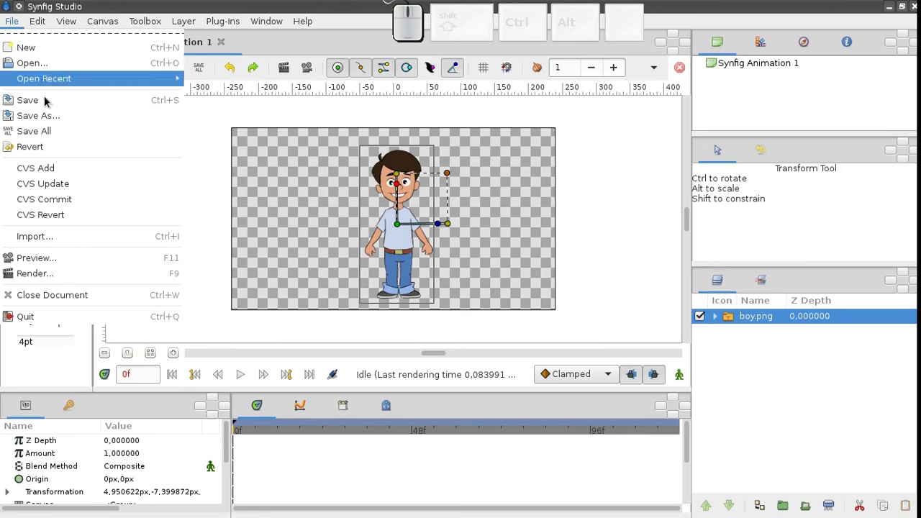
left_click(49, 241)
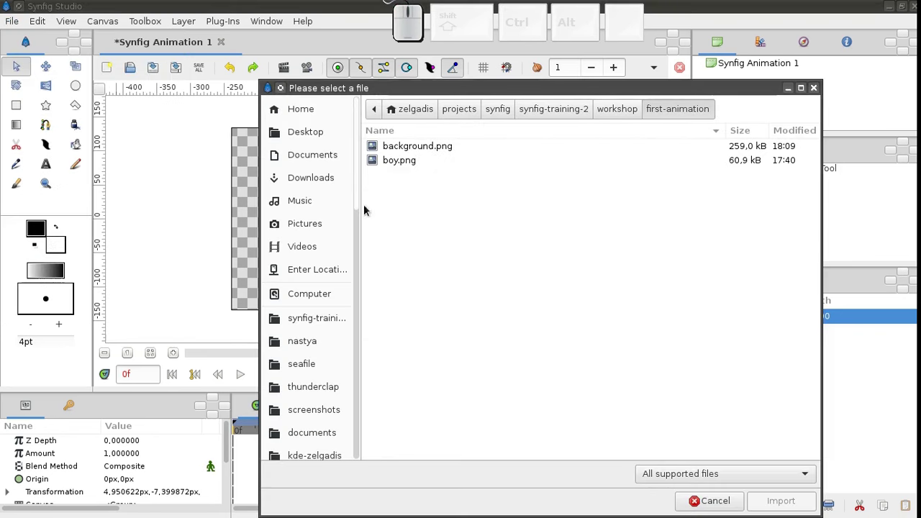
left_click(399, 152)
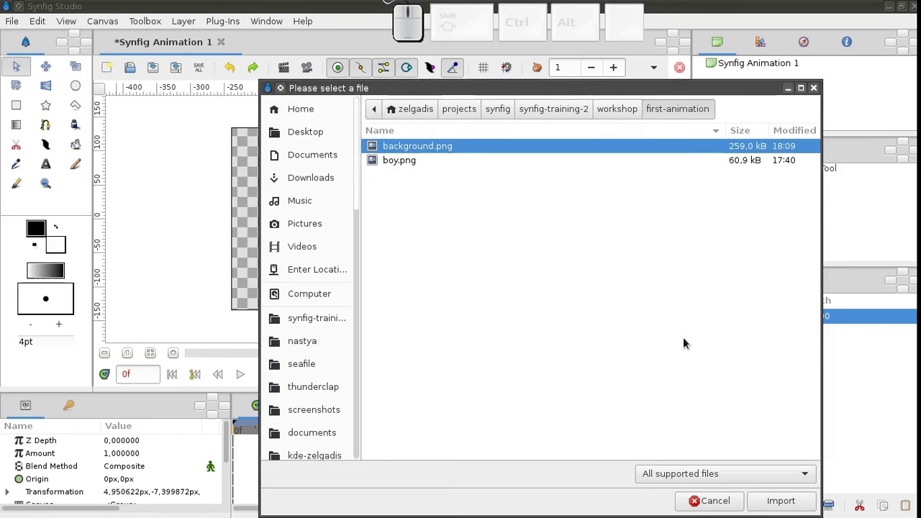
left_click(782, 504)
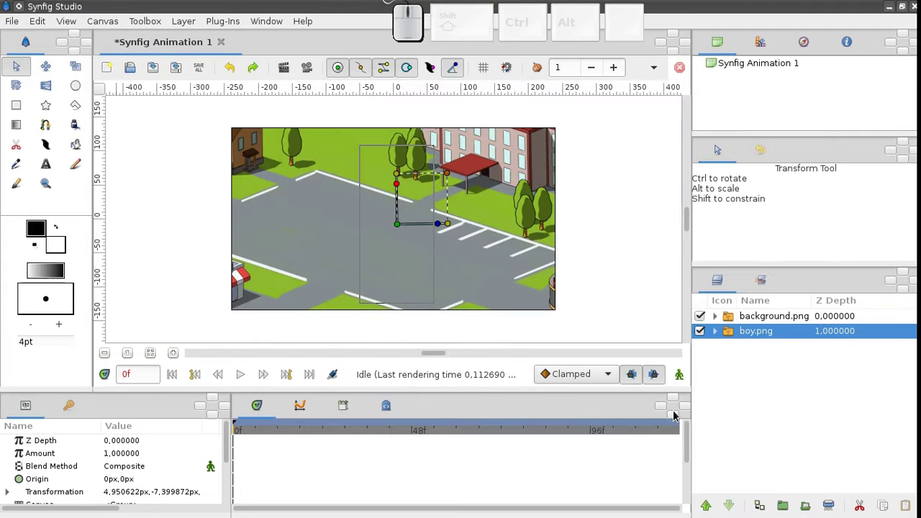
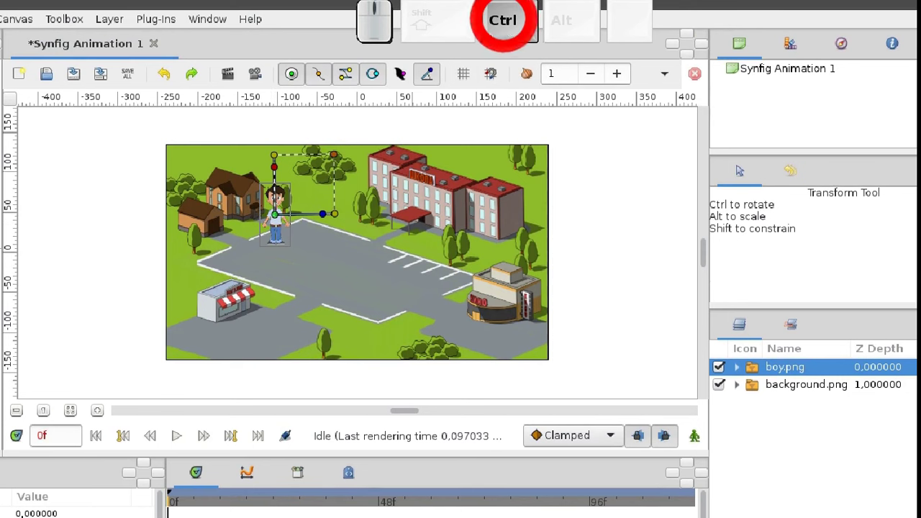
Zoom and pan the canvas to show the whole map with the boy beside the house
scroll("up", 3)
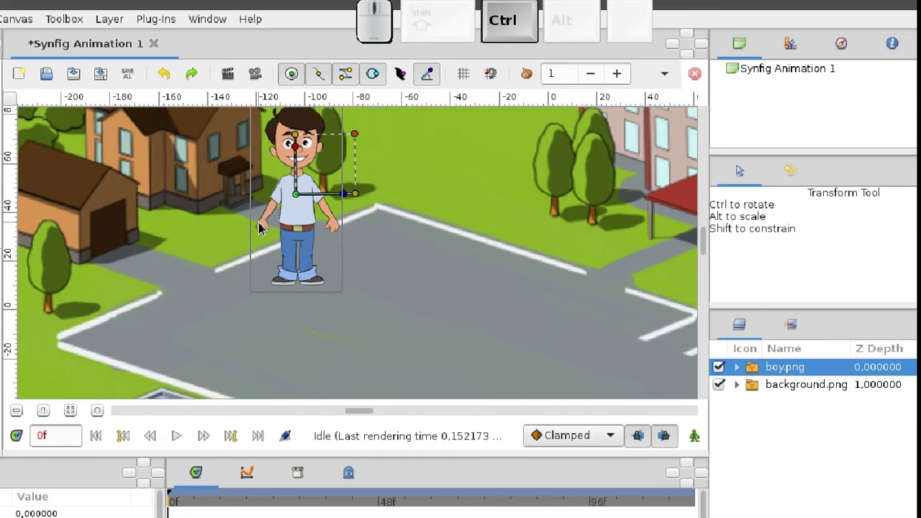
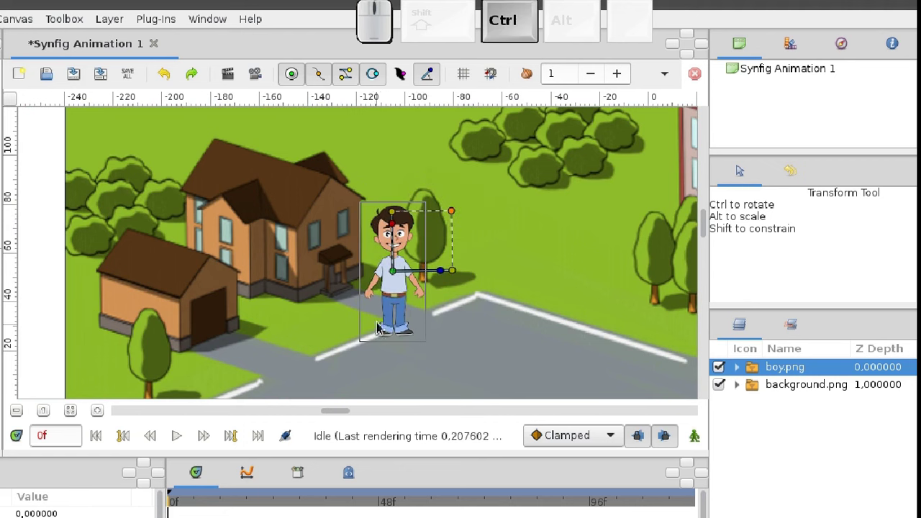
scroll("down", 3)
middle_click(412, 360)
left_click(258, 131)
middle_click(428, 300)
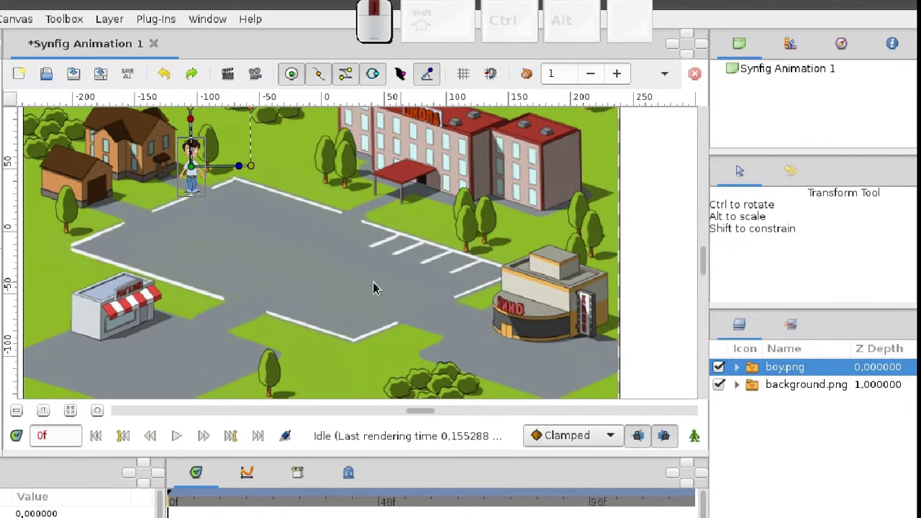
scroll("down", 3)
middle_click(322, 272)
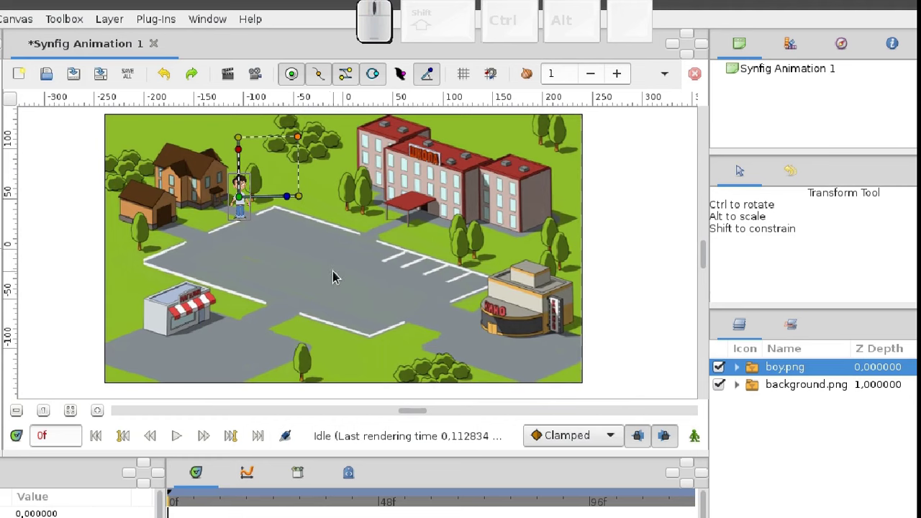
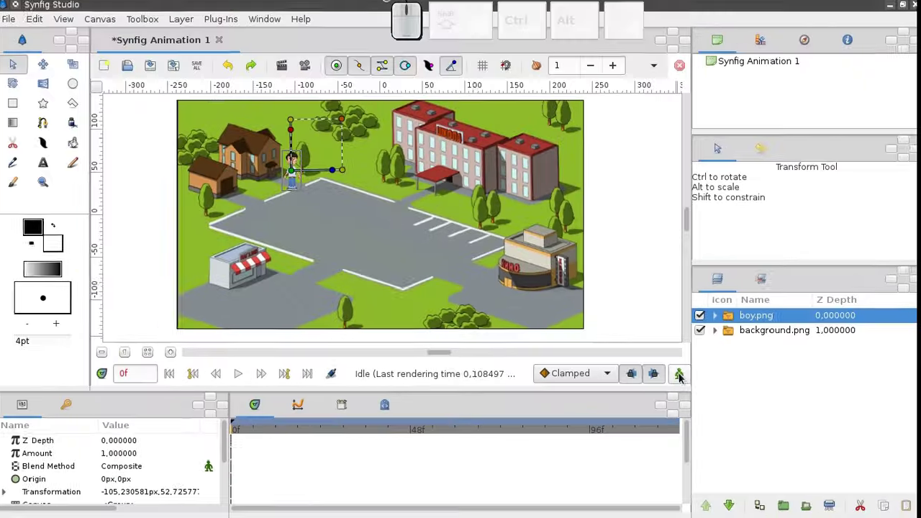
Turn on animation mode with the toggle at the bottom right of the canvas
left_click(682, 379)
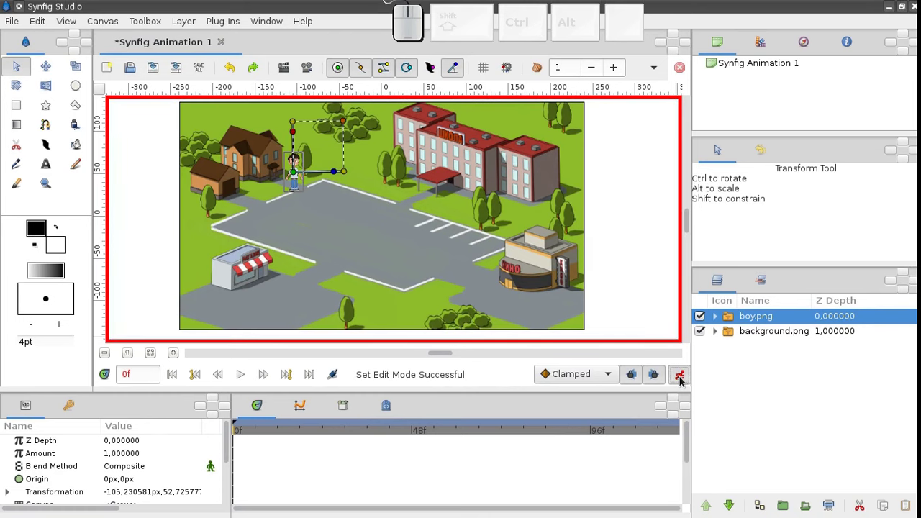
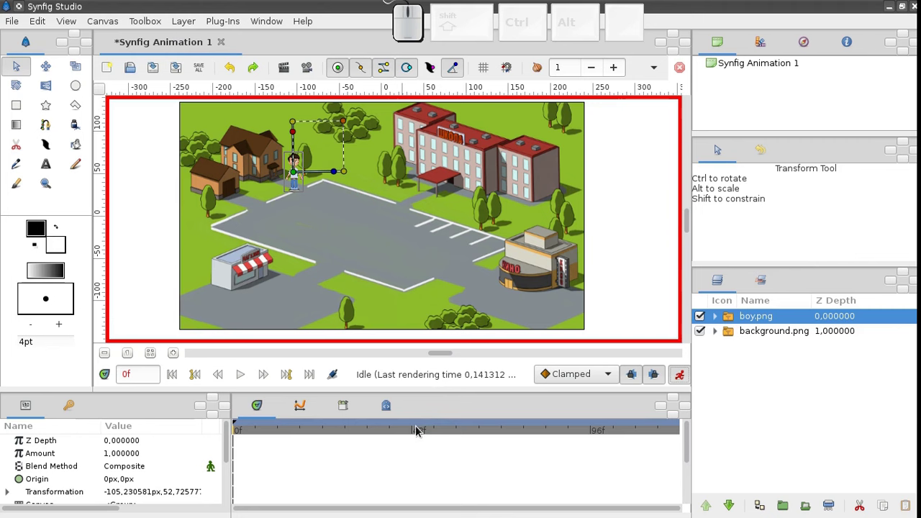
At frame 48 move the boy in front of the big building, then scrub from frame 0 to check
left_click(413, 435)
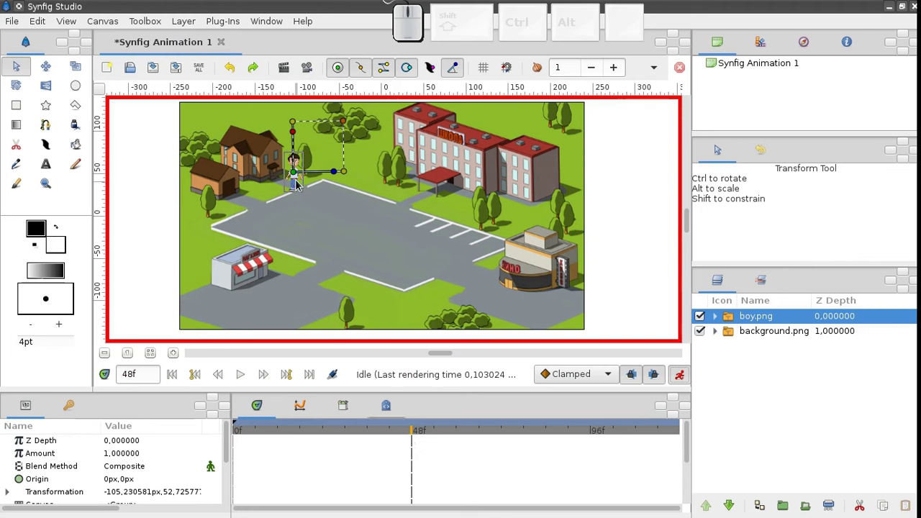
left_click_drag(297, 175, 385, 253)
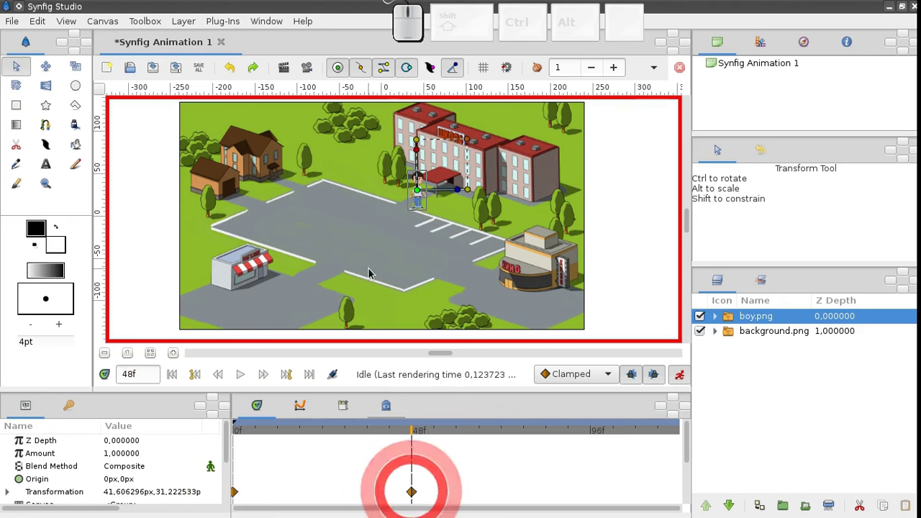
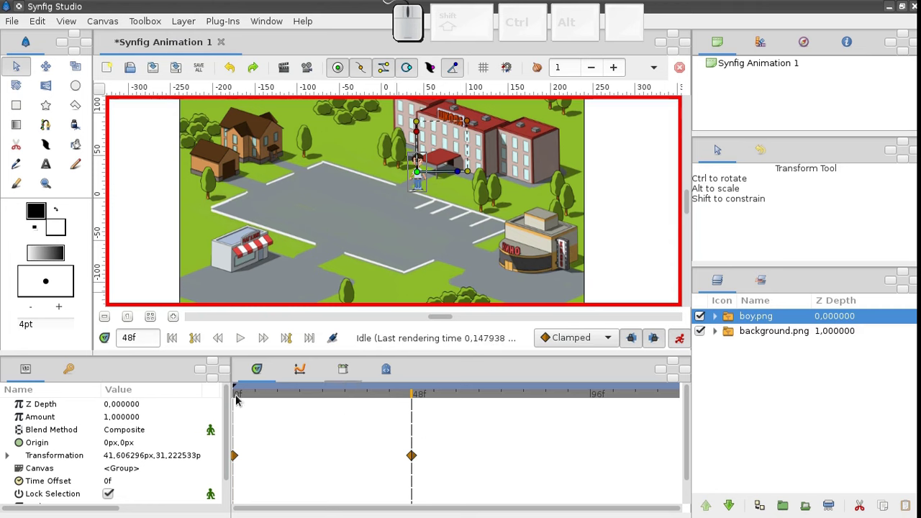
left_click(238, 396)
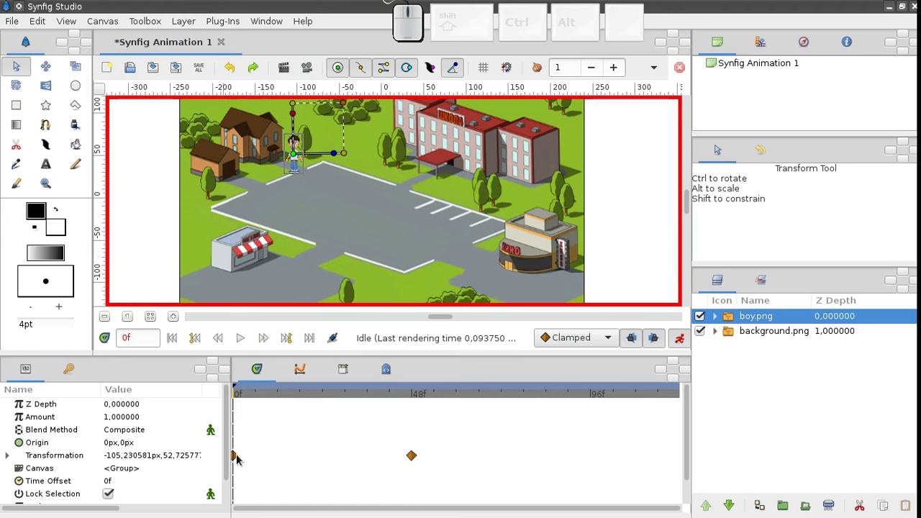
left_click_drag(243, 397, 239, 347)
Play the walking animation on the canvas and pause it
left_click(241, 344)
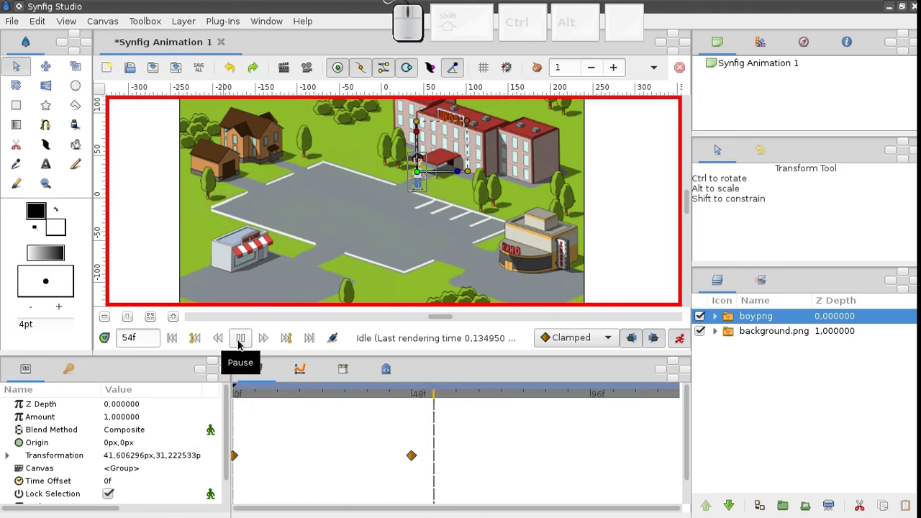
left_click(241, 344)
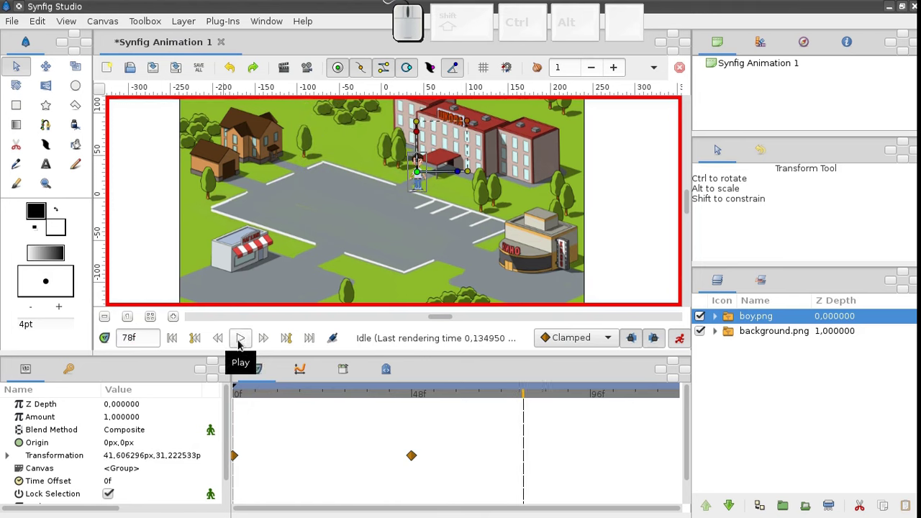
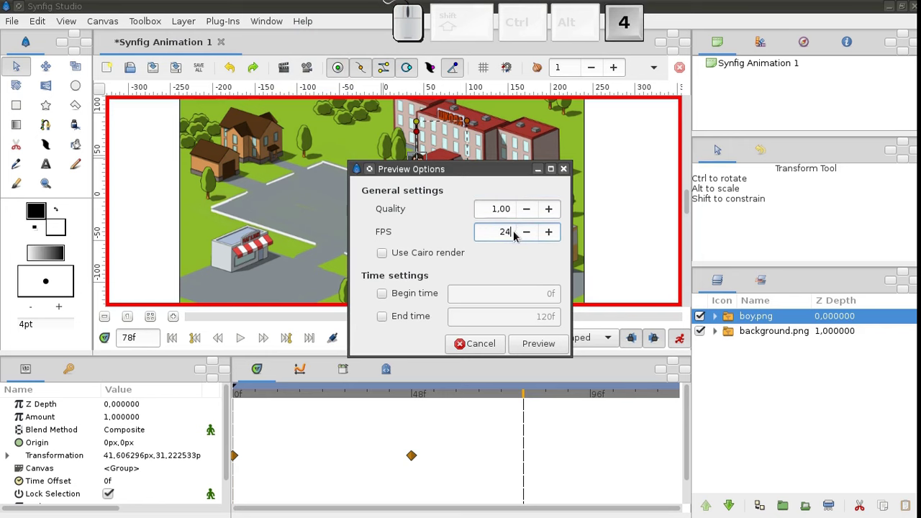
Render the preview at quality 1.00 and 24 FPS, play it and pause
left_click(536, 344)
left_click(196, 59)
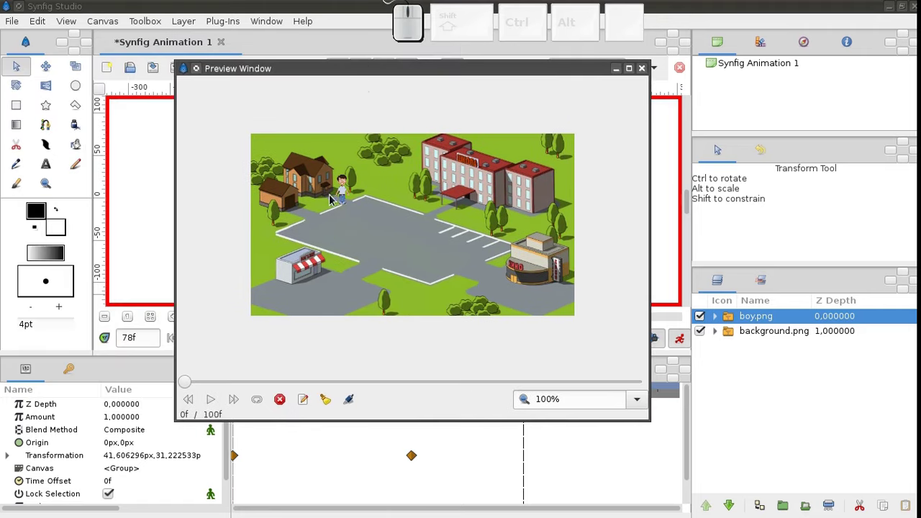
left_click(212, 407)
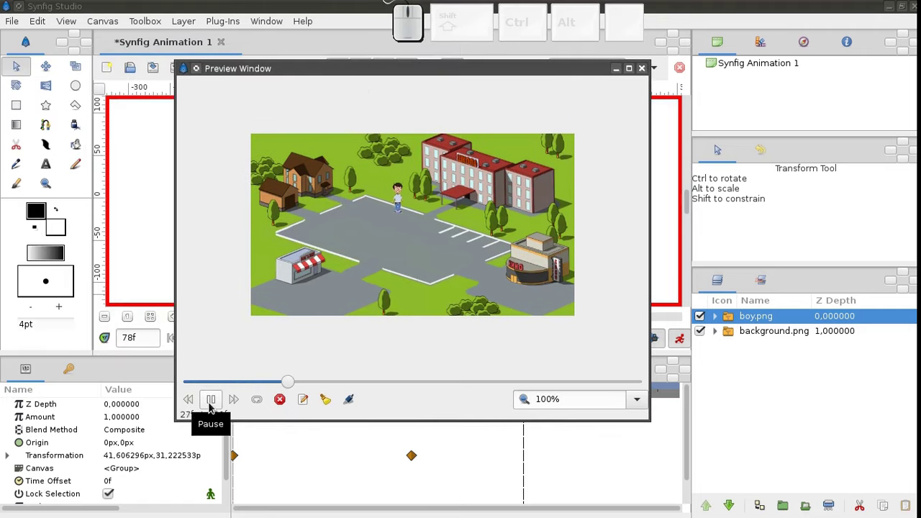
left_click(212, 406)
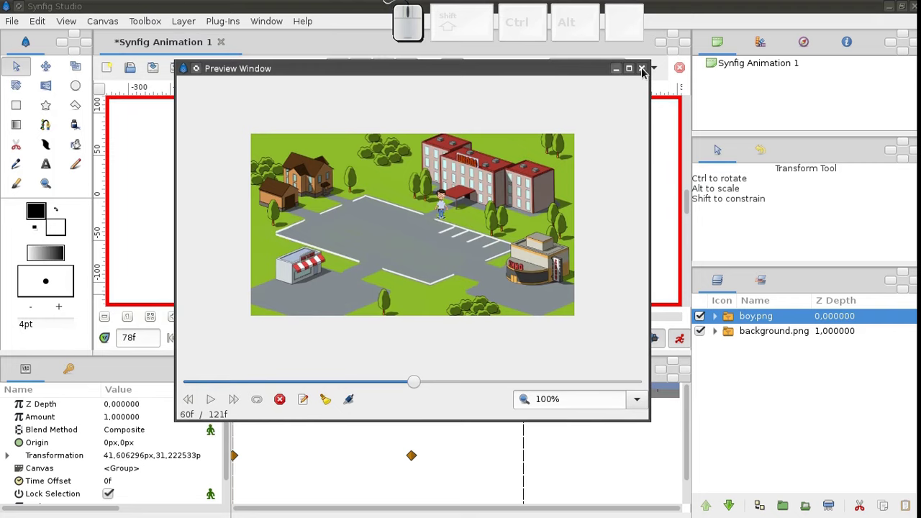
Close the preview, then at frame 96 place the boy beside the small shop
left_click(647, 72)
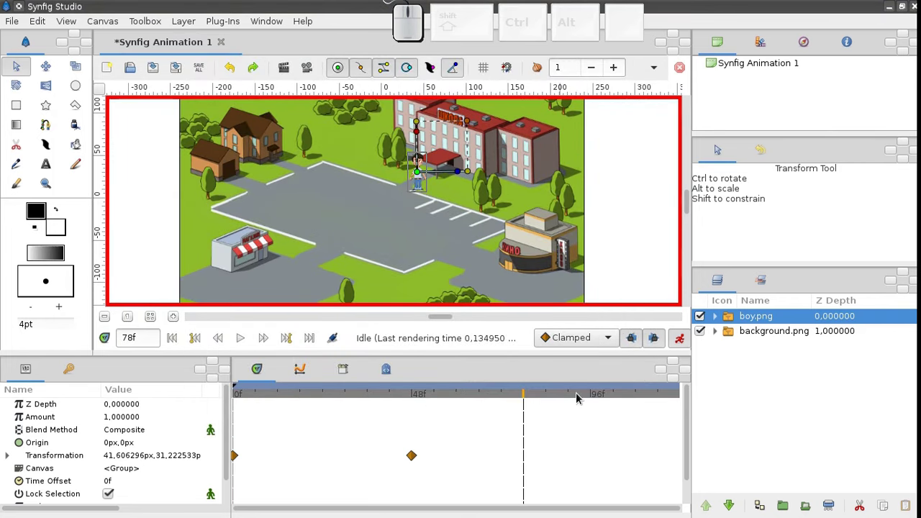
left_click_drag(586, 398, 567, 354)
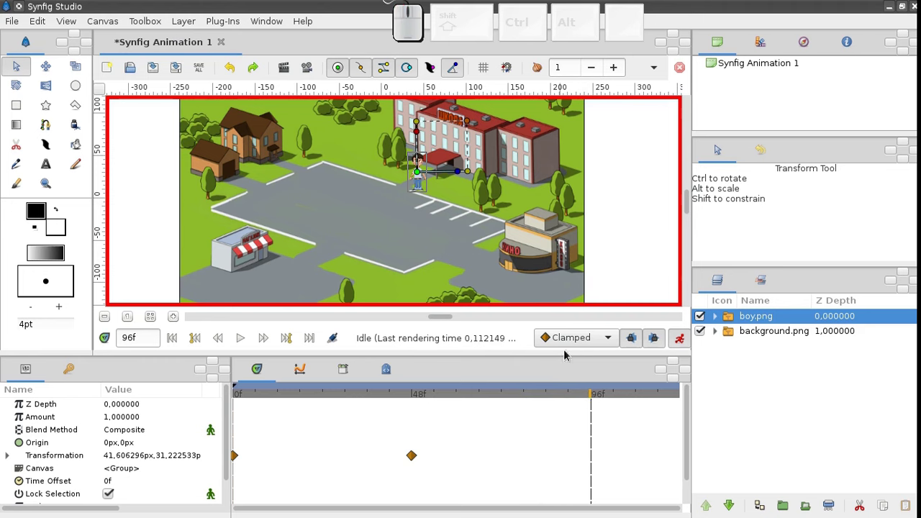
left_click(419, 177)
left_click(283, 252)
left_click_drag(614, 395, 661, 397)
left_click(283, 249)
left_click_drag(238, 399, 124, 324)
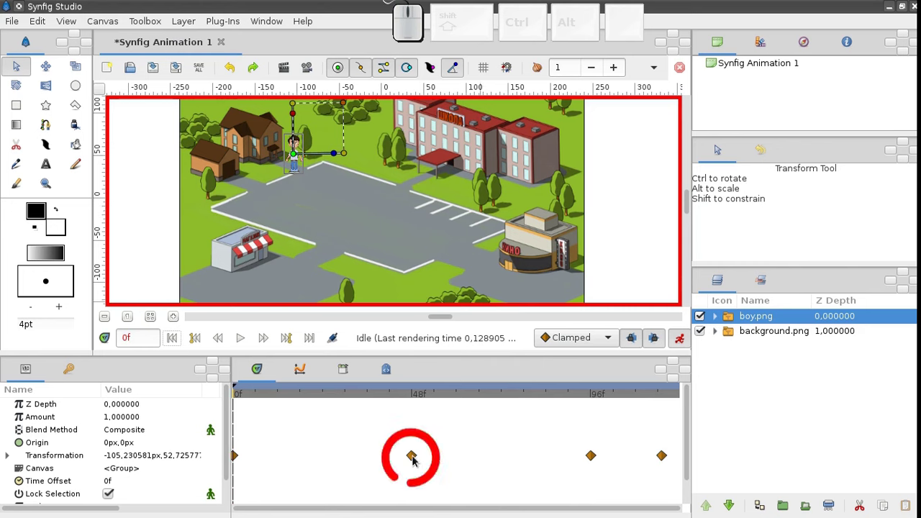
left_click(414, 397)
left_click_drag(420, 177, 497, 259)
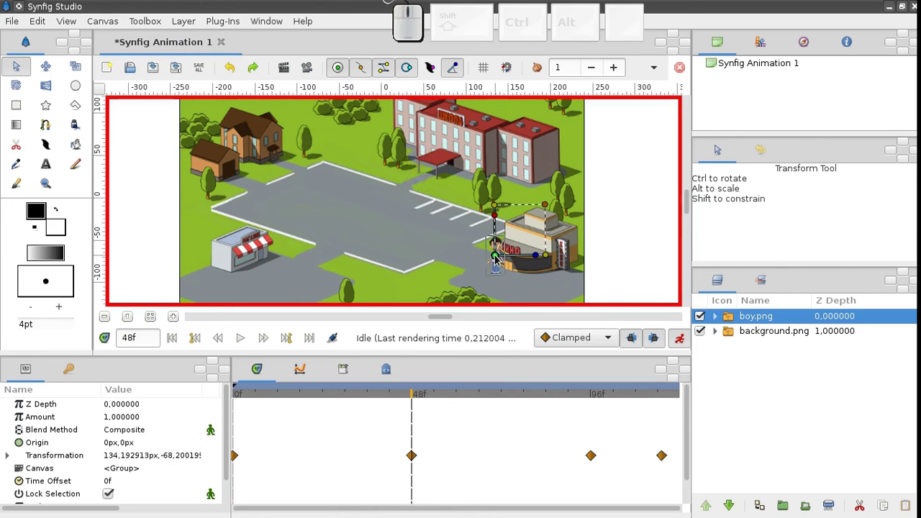
left_click(237, 340)
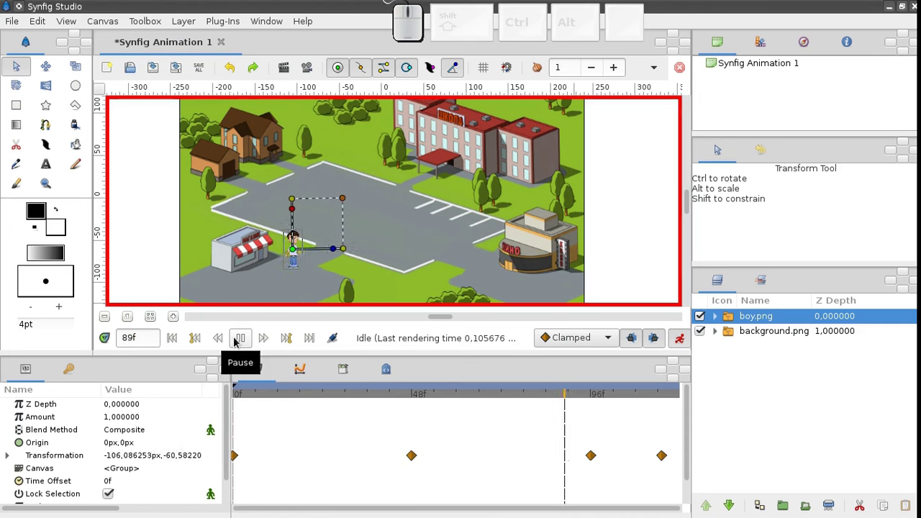
left_click(174, 338)
Move the boy's cinema waypoint in the Timetrack from frame 48 to frame 20
left_click(416, 395)
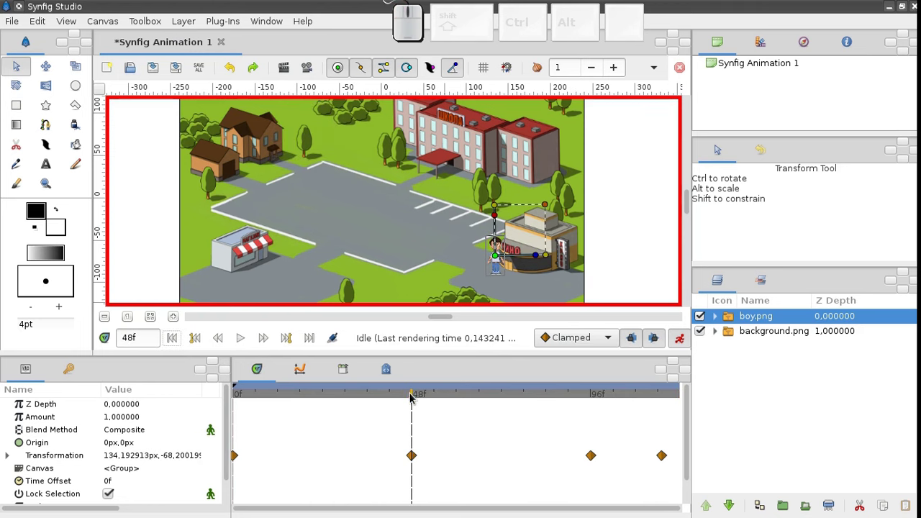
left_click(332, 397)
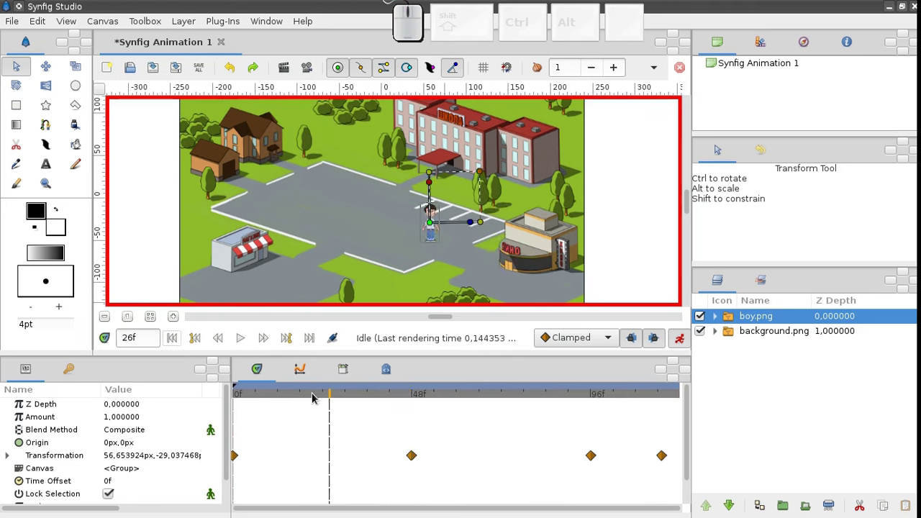
left_click(310, 396)
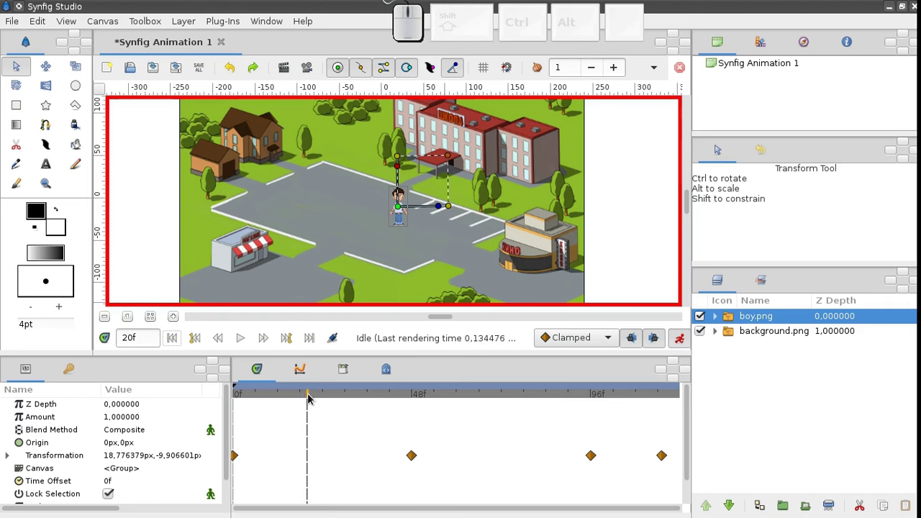
left_click_drag(402, 460, 308, 462)
Render a fresh preview of the full animation and play it through
left_click(263, 313)
left_click(308, 72)
left_click(528, 347)
left_click(209, 58)
left_click(203, 417)
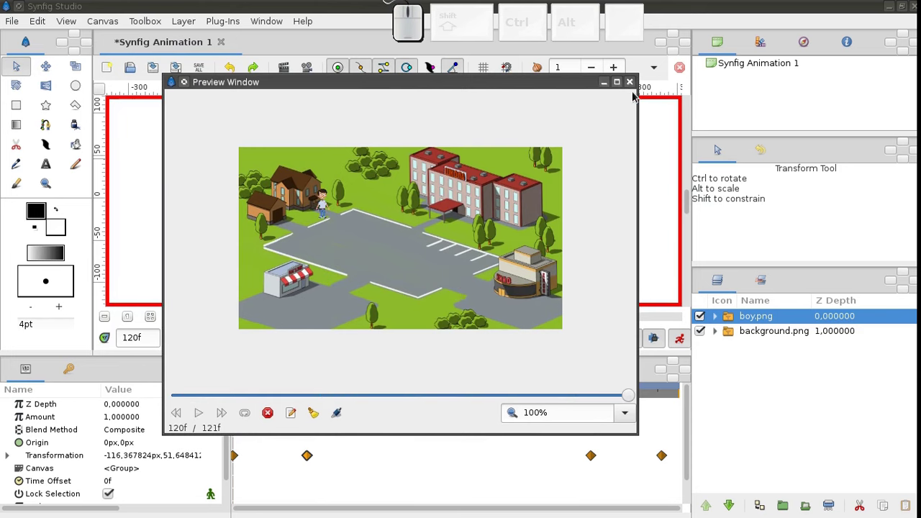
Close the Preview Window to return to the canvas timeline
left_click(636, 87)
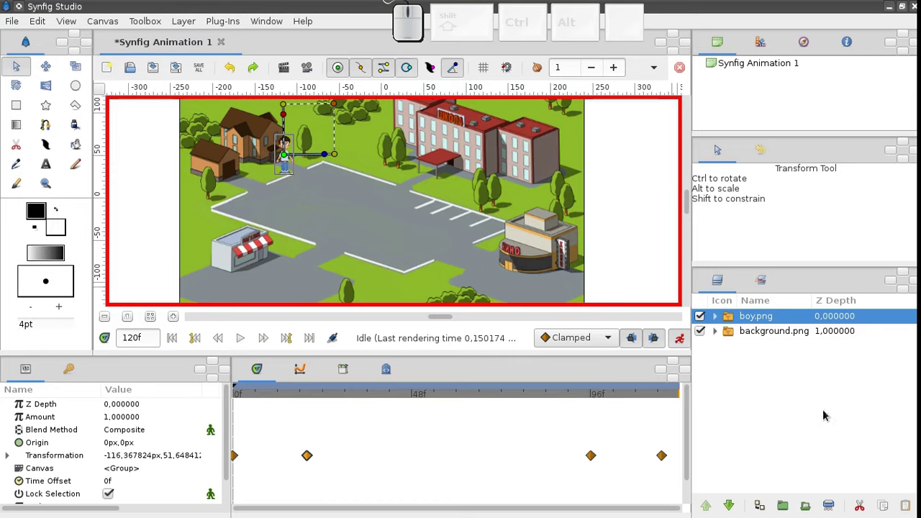
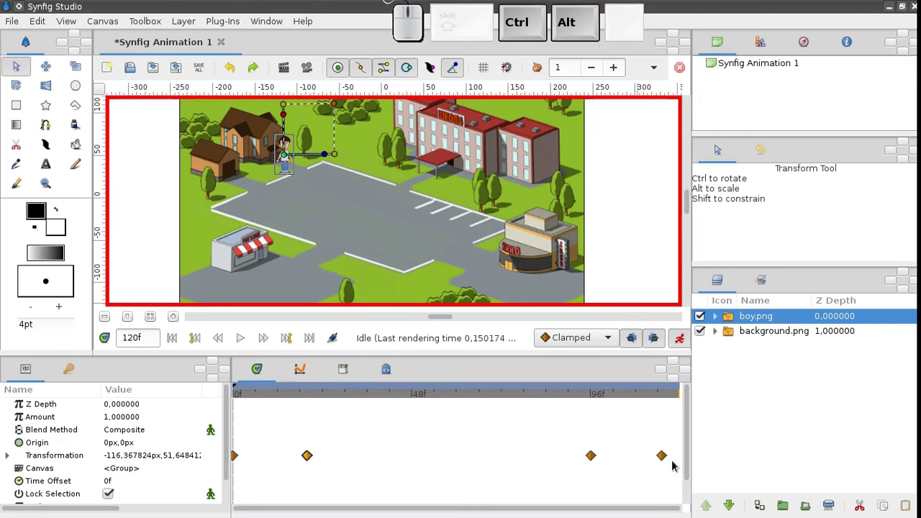
Remove the last waypoint and duplicate the starting waypoint at frame 115 so the boy ends at home
left_click(665, 462)
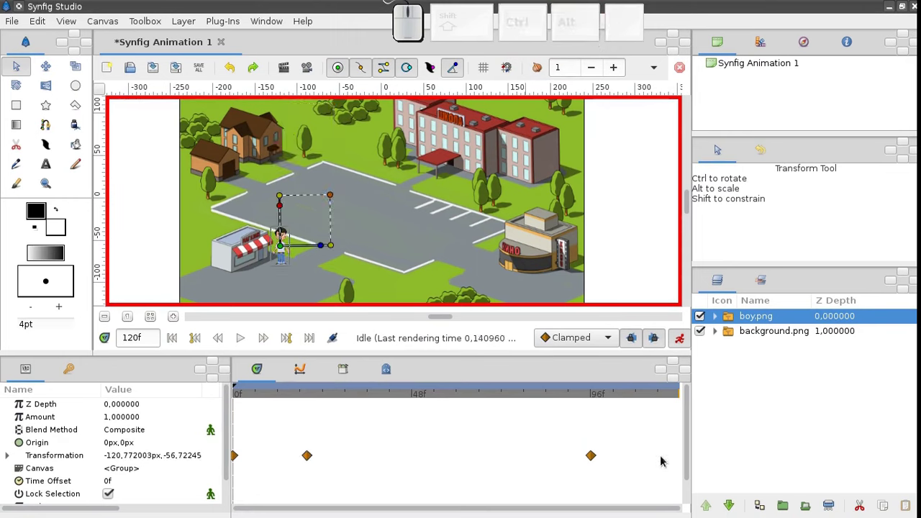
left_click_drag(671, 400, 663, 402)
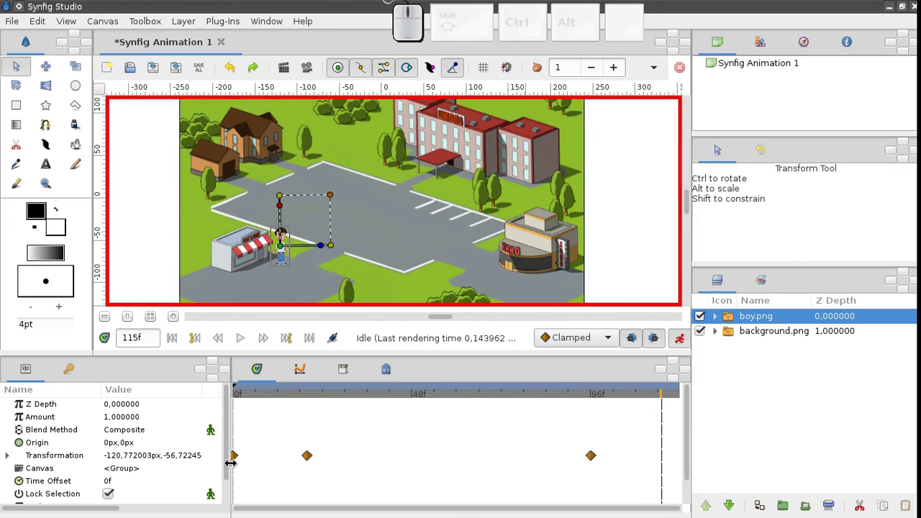
left_click(239, 459)
right_click(239, 459)
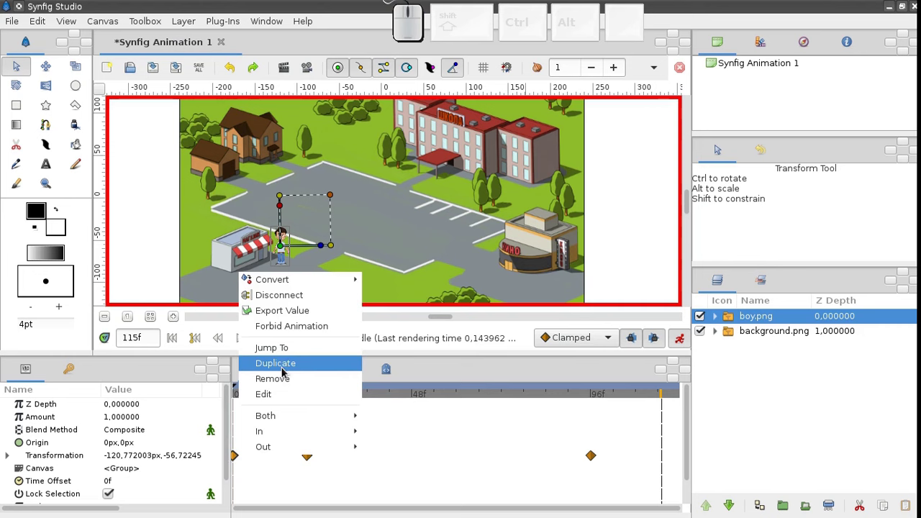
left_click(284, 370)
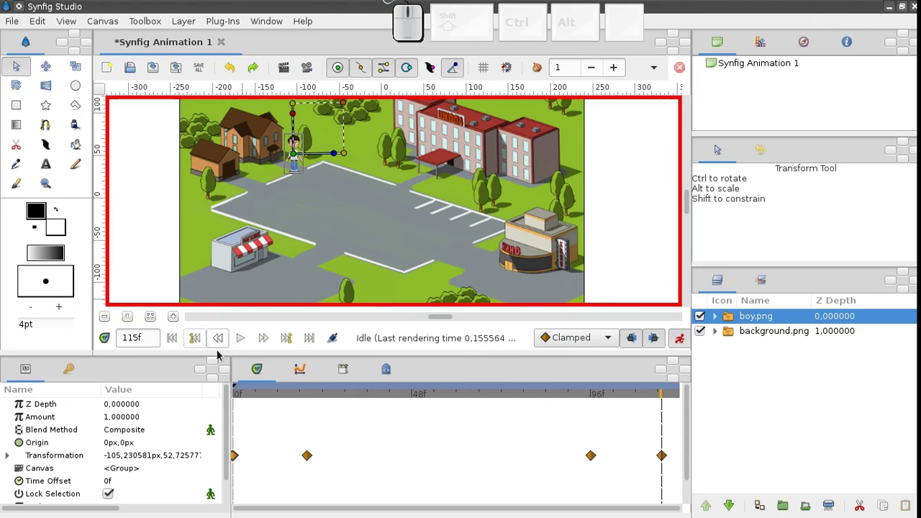
left_click(177, 338)
left_click(243, 347)
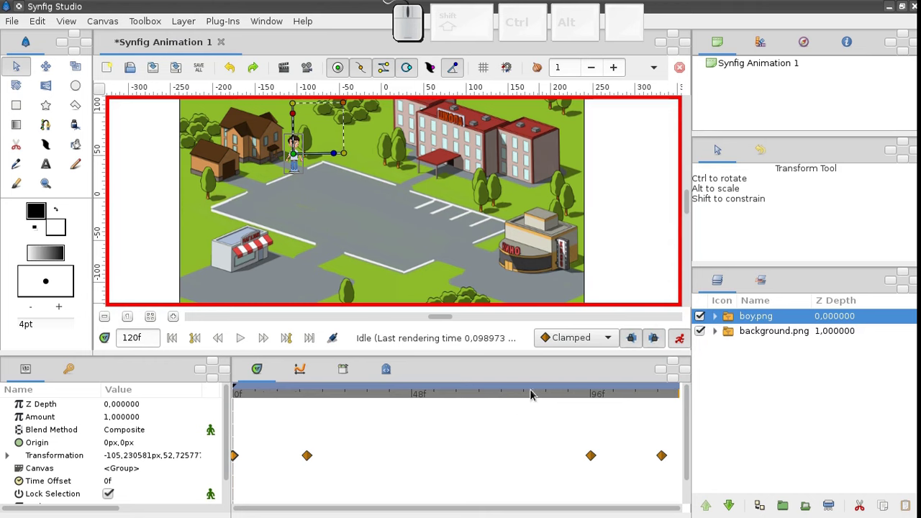
With animation mode off, shift the boy toward the road centre at frame 0, applied as an offset
left_click(685, 346)
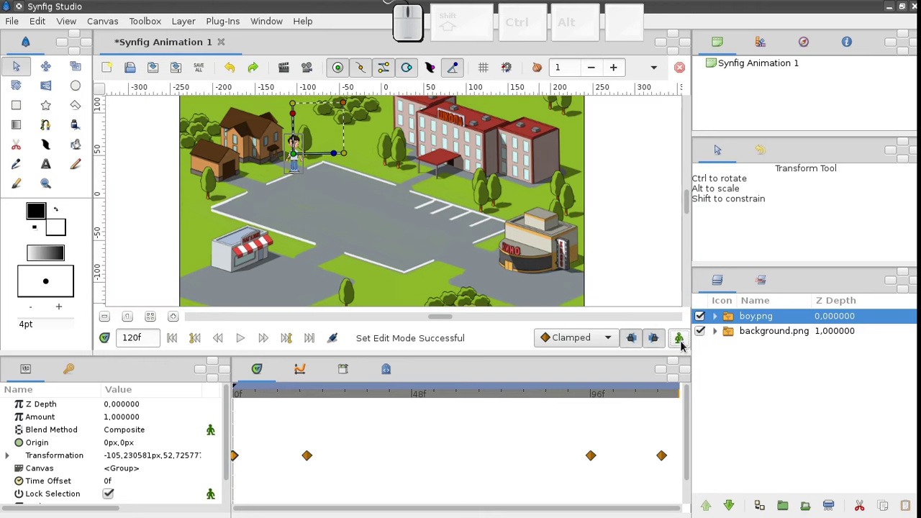
left_click(247, 397)
left_click_drag(305, 167, 346, 213)
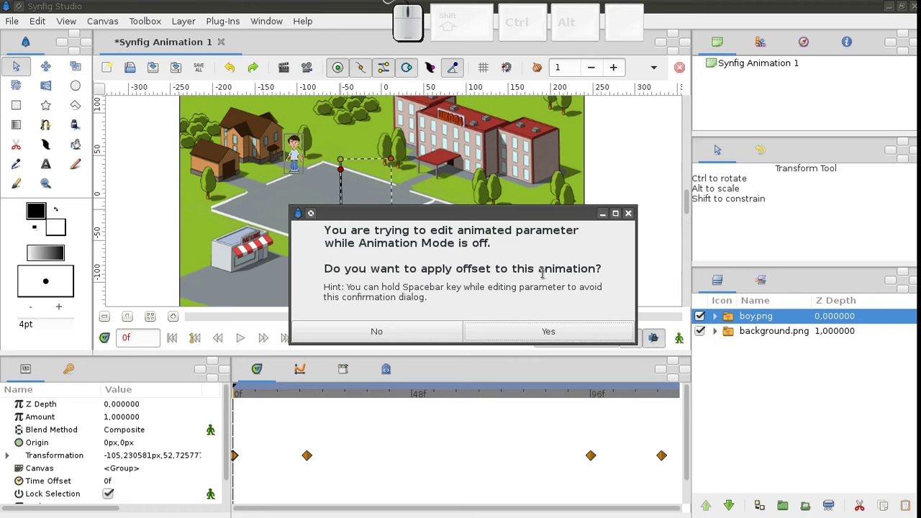
left_click(540, 332)
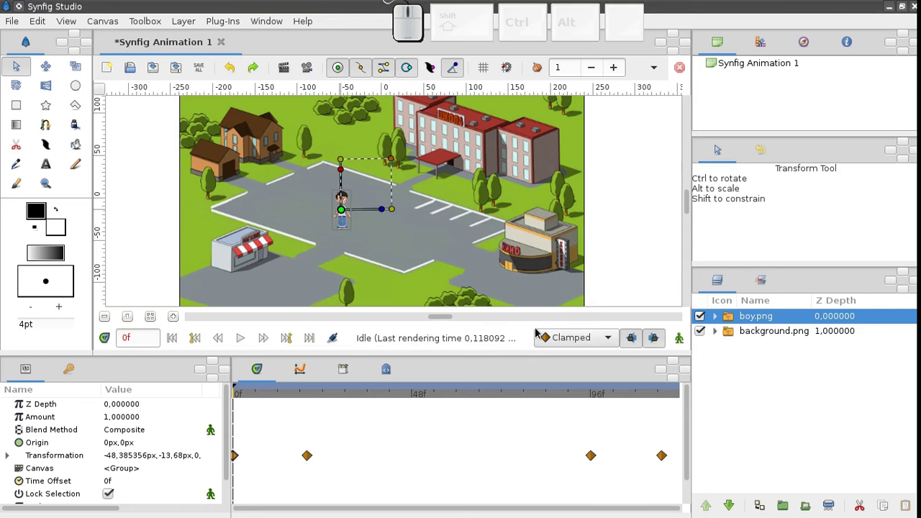
Replay to the final frame, then undo the offset so the walk path is restored
left_click(180, 339)
left_click(242, 337)
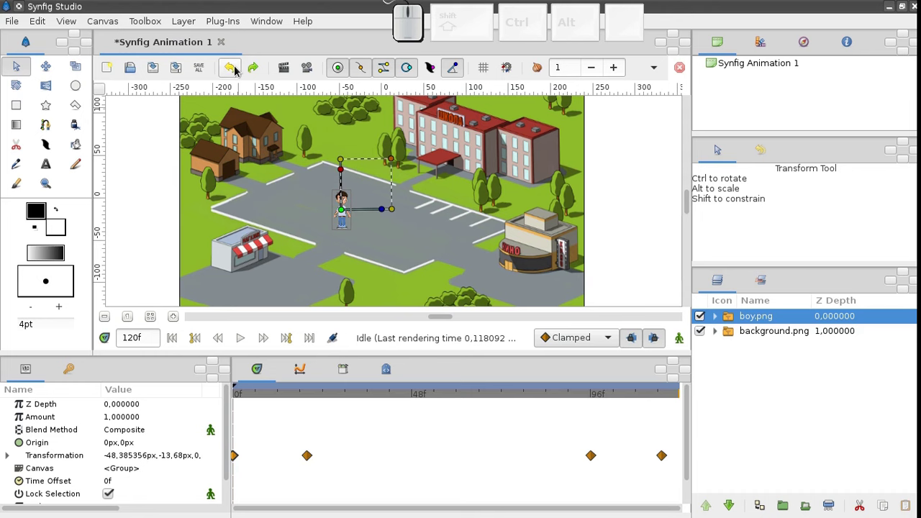
left_click(238, 70)
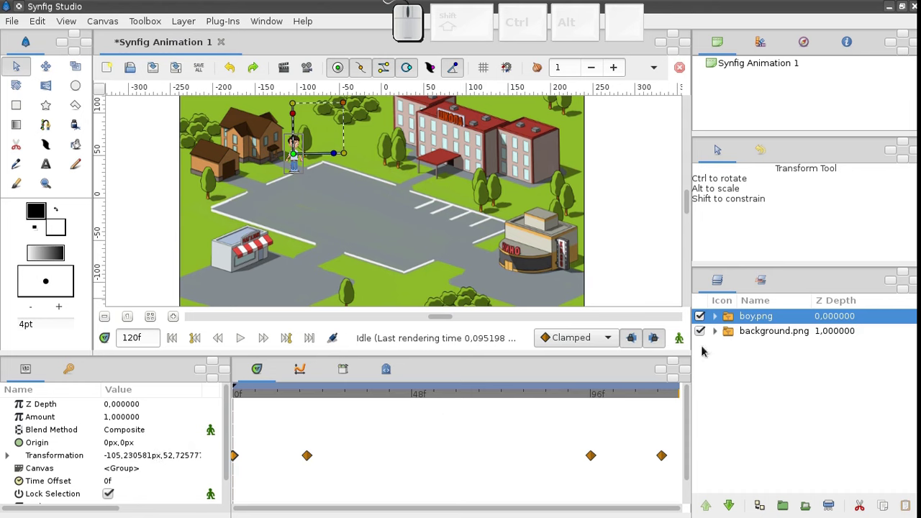
left_click(730, 335)
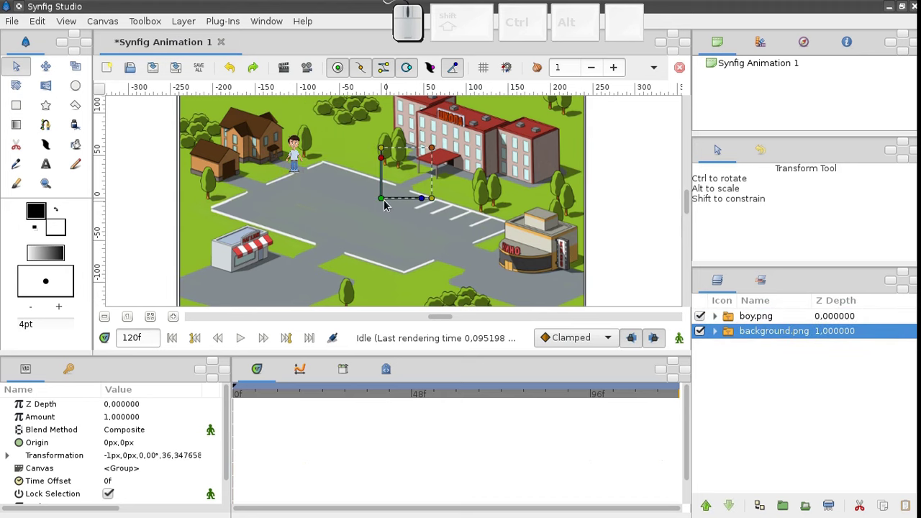
left_click(380, 206)
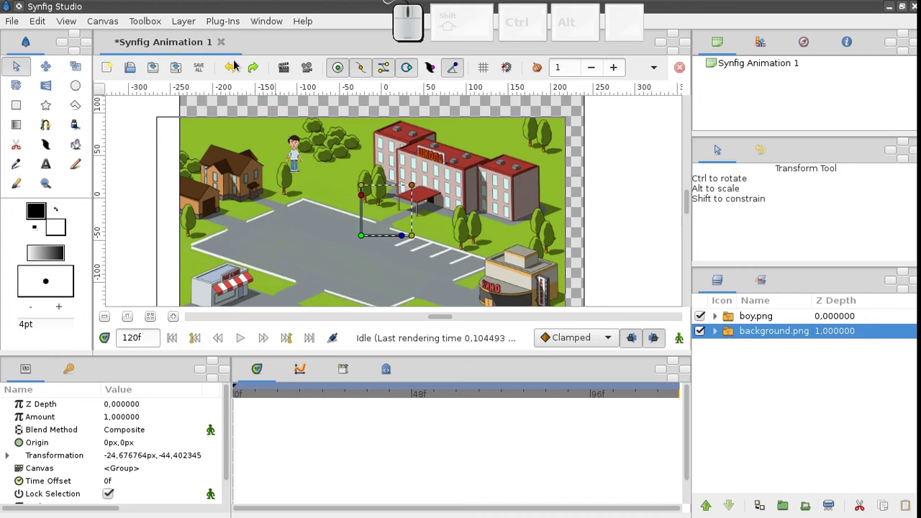
left_click(233, 71)
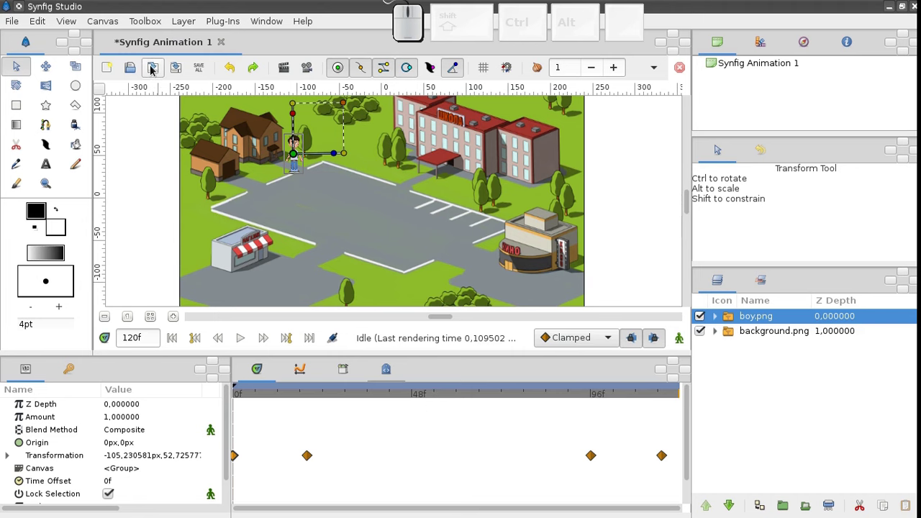
Save the animation as first-animation.sifz in the first-animation folder via Save As
left_click(153, 69)
left_click(292, 202)
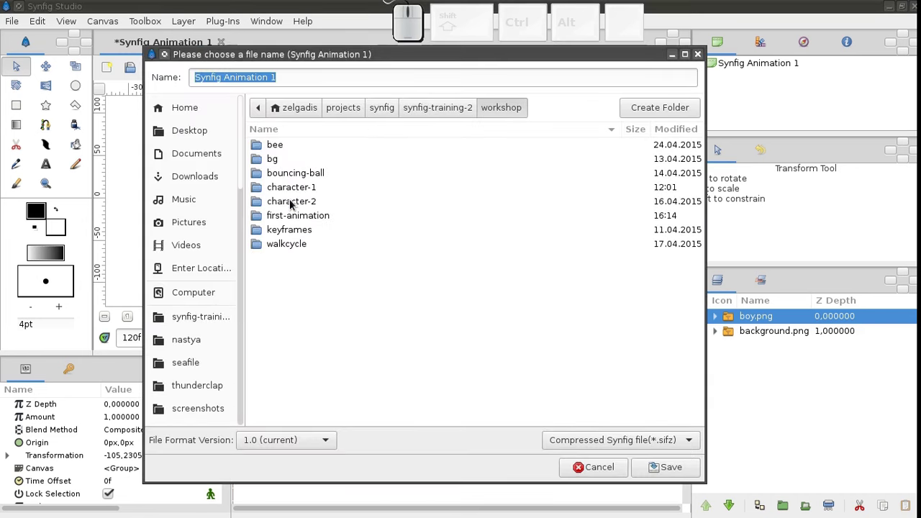
left_click(316, 218)
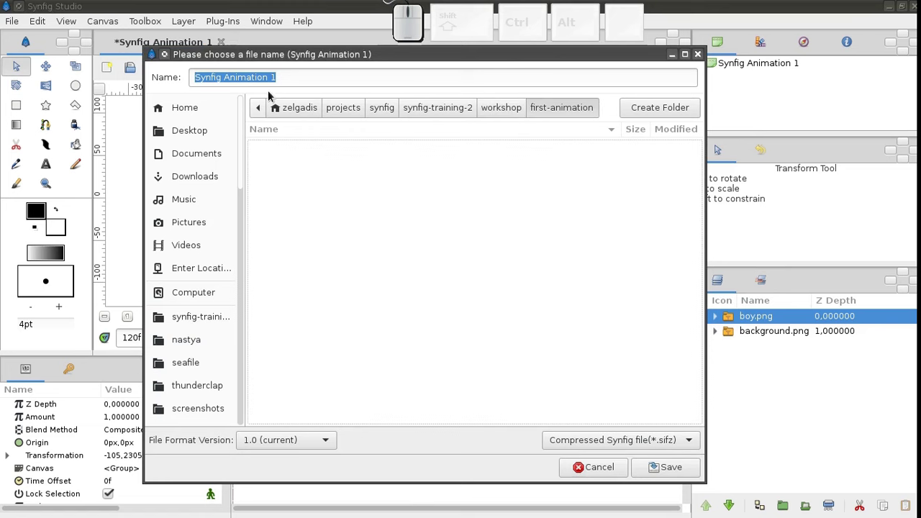
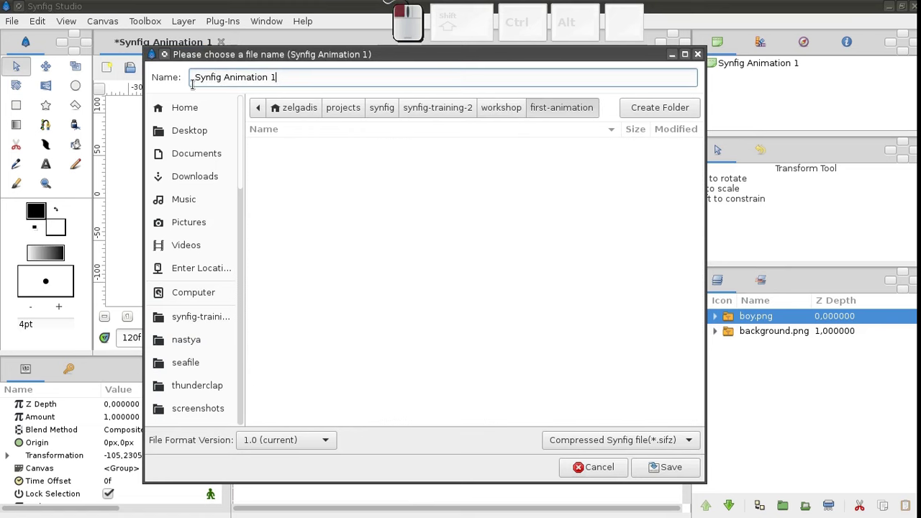
key("BackSpace")
left_click_drag(670, 476, 669, 474)
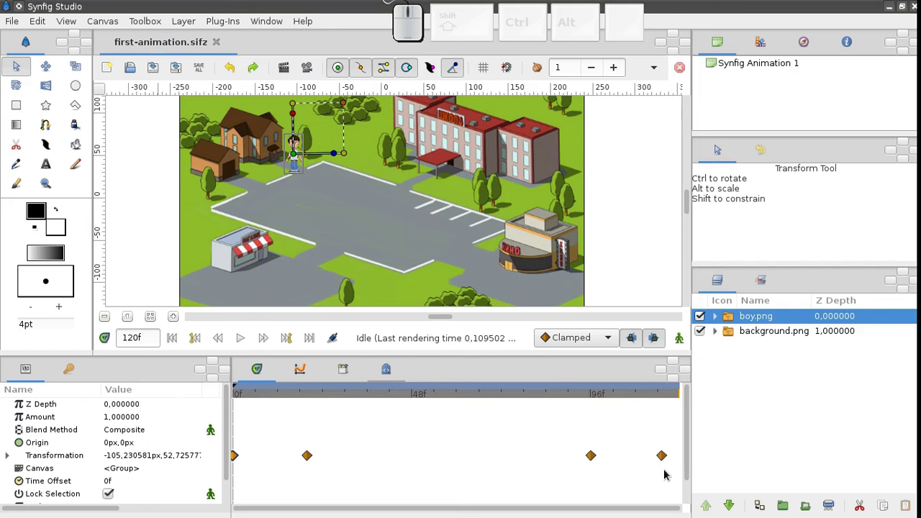